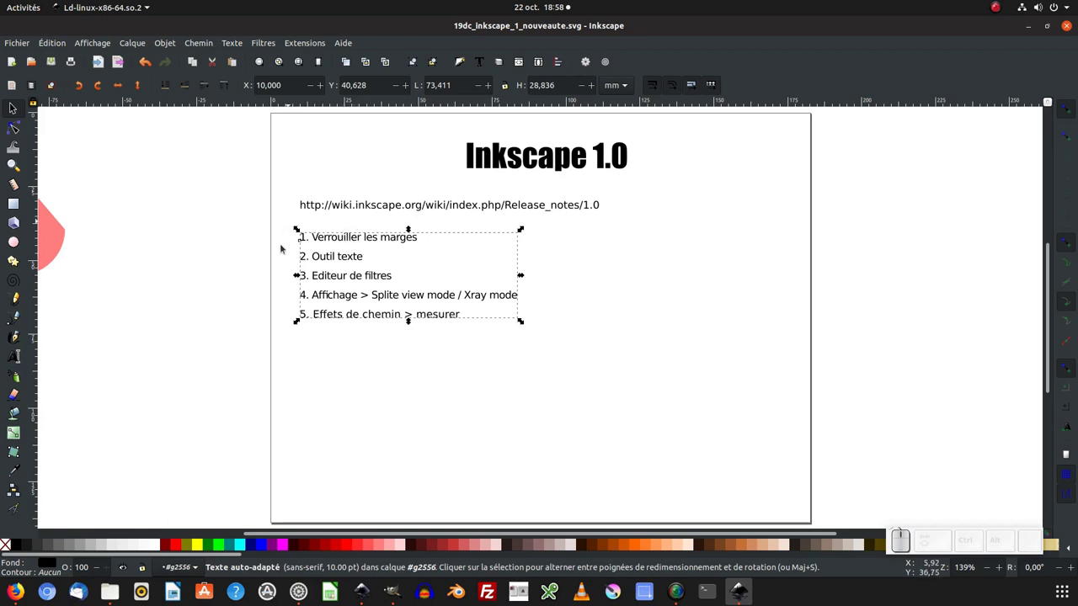
- Bring up Document Properties showing the page size and resize-to-content margin fields
left_click(517, 222)
left_click(517, 221)
left_click(518, 221)
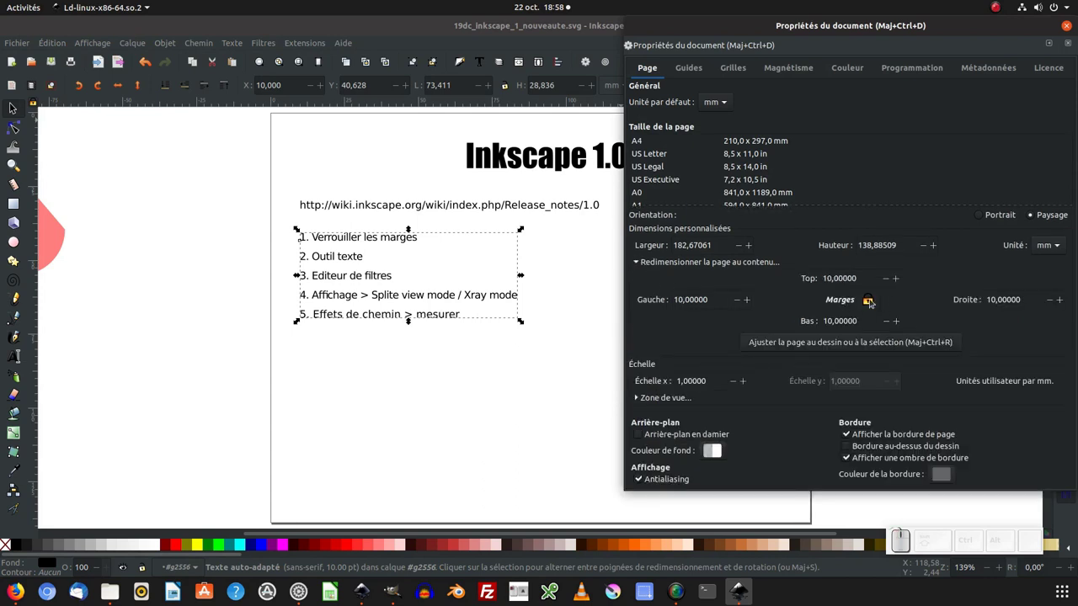
- Lock the four margins together at 5 mm and resize the page around the selected list
left_click(518, 222)
left_click(518, 222)
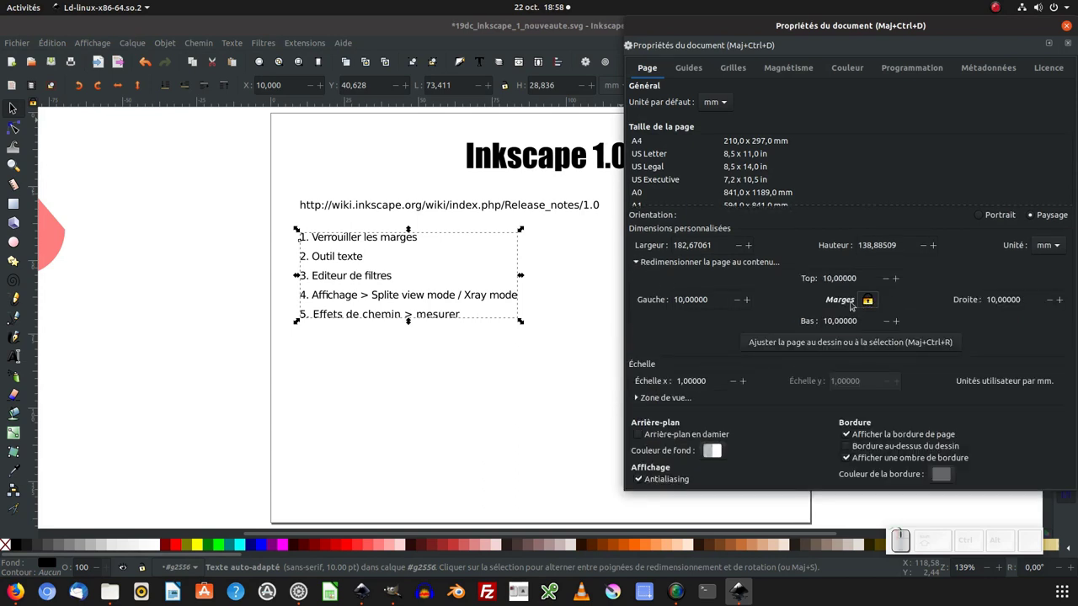
left_click(518, 222)
left_click(518, 222)
left_click(518, 222)
key("KP_5")
left_click(517, 222)
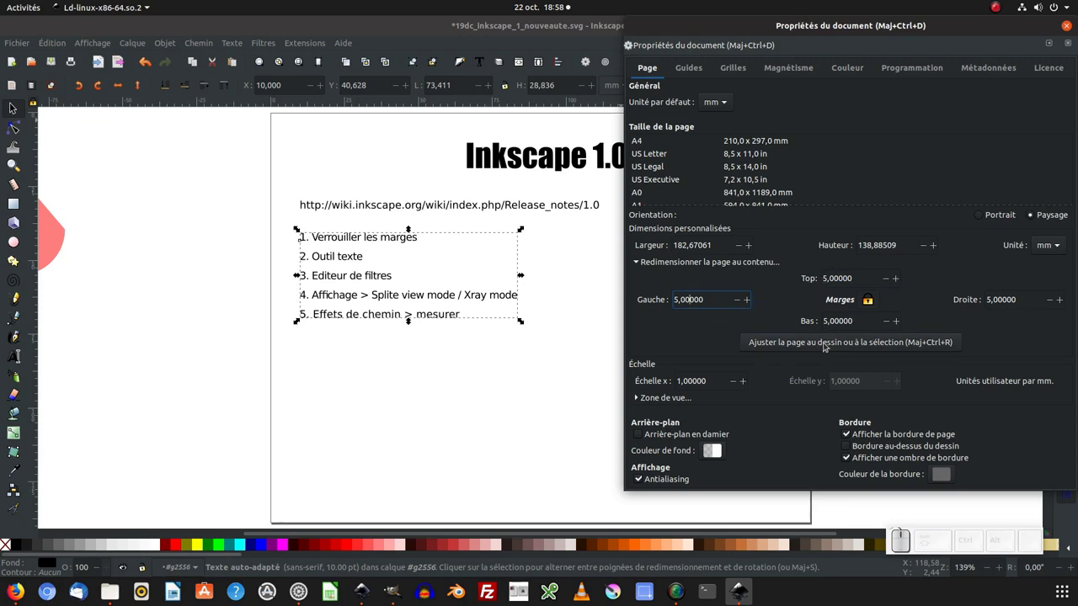
left_click(518, 221)
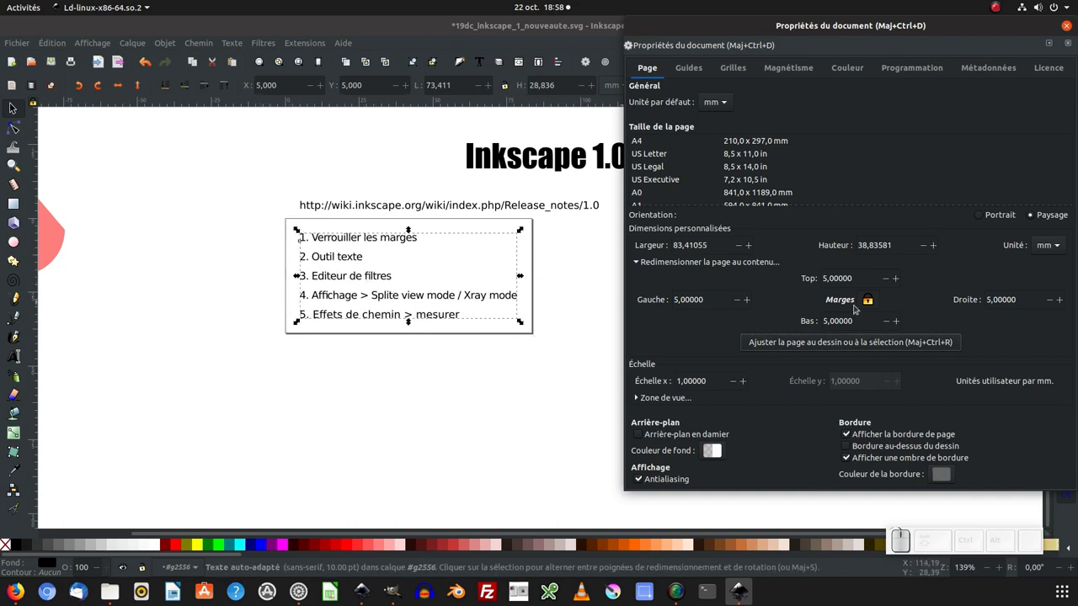
- Refit the page with 10 mm margins, then undo back to the original page size
left_click(517, 222)
key("KP_0")
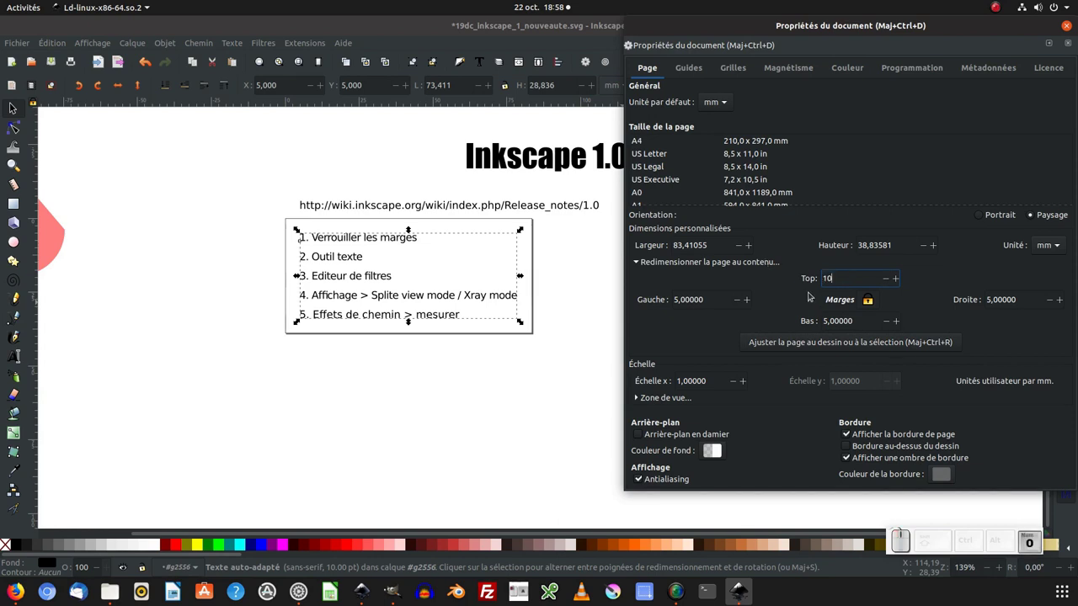
left_click(517, 222)
left_click(517, 223)
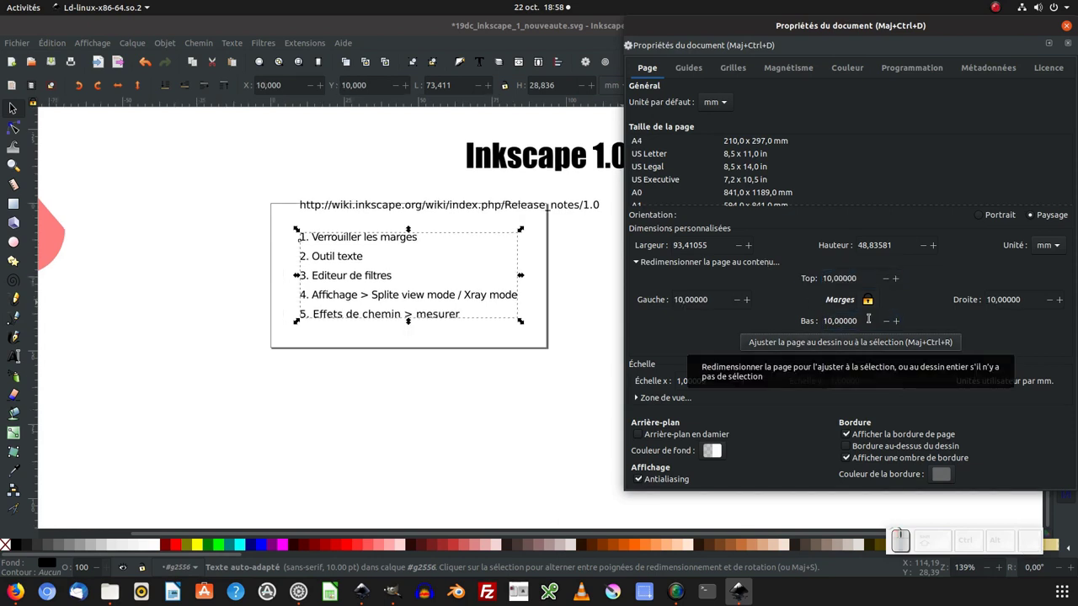
left_click(518, 221)
key("ctrl+z")
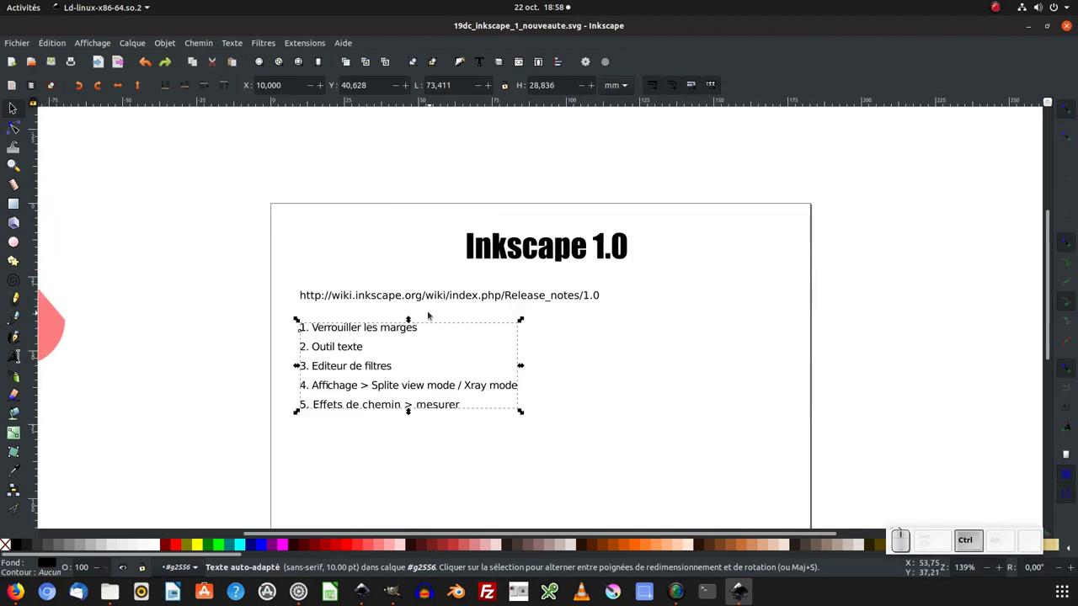
- Narrow the list's text frame so the fourth item wraps, then save the document
left_click(518, 313)
key("KP_5")
left_click(518, 222)
key("ctrl+s")
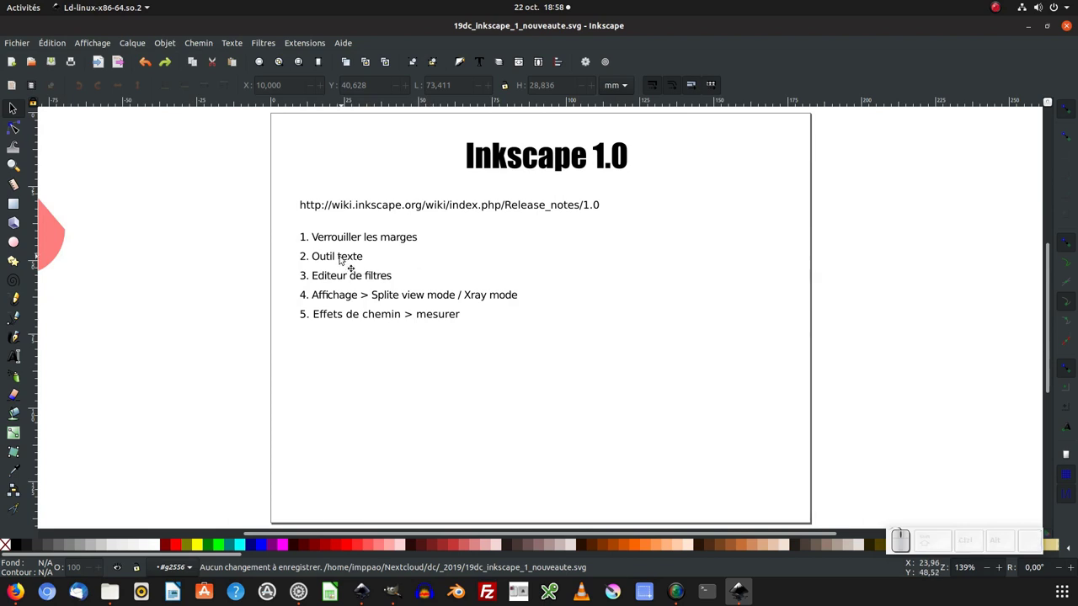
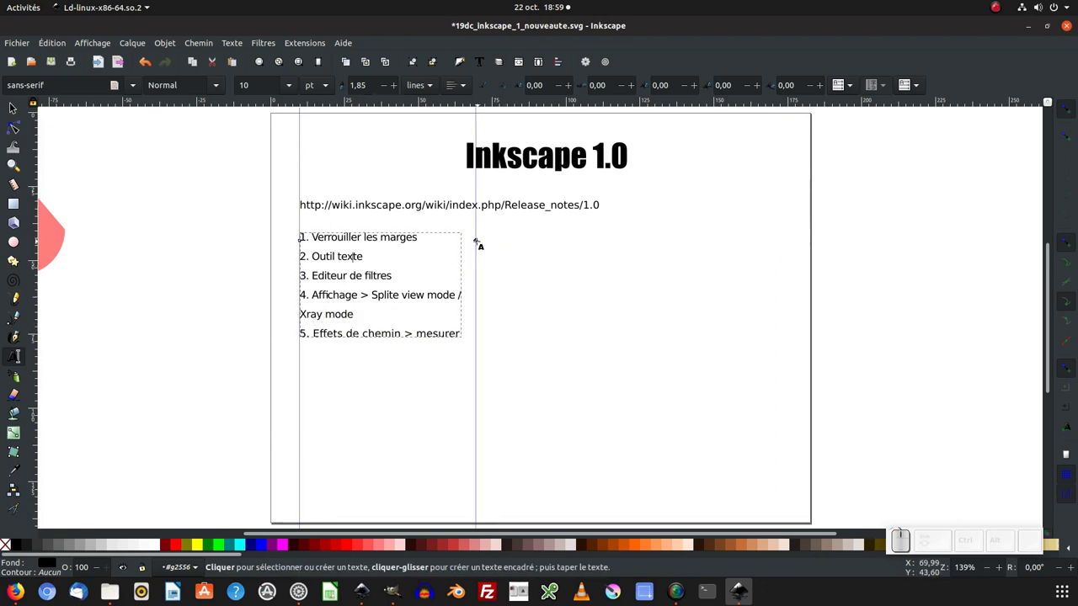
- Widen the list's text frame to the right margin so every item fits on one line, then deselect
left_click_drag(480, 241, 526, 301)
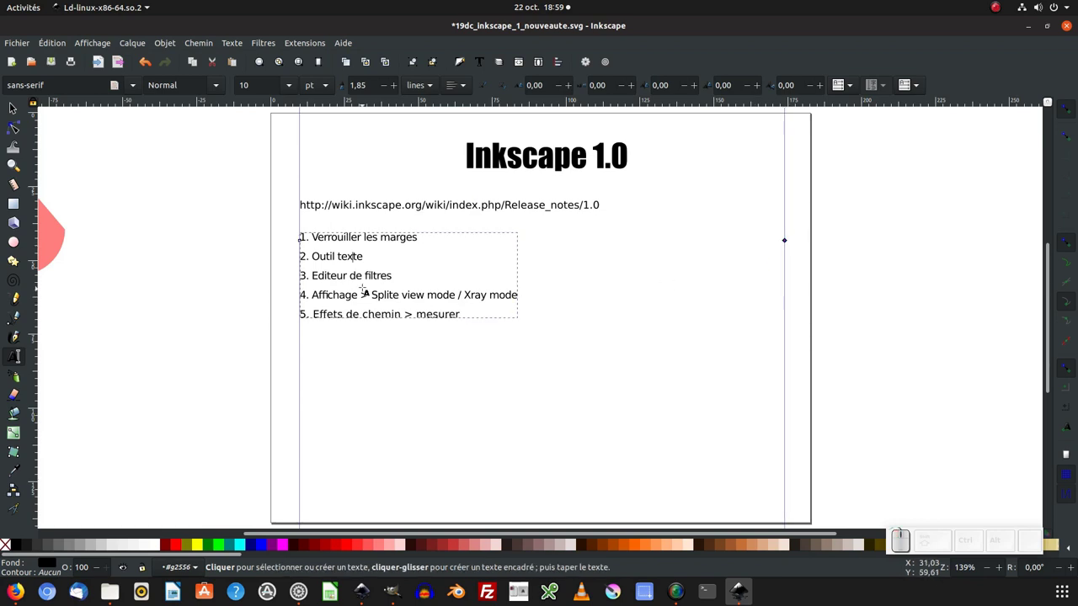
left_click(21, 109)
left_click(518, 221)
key("KP_5")
left_click(340, 282)
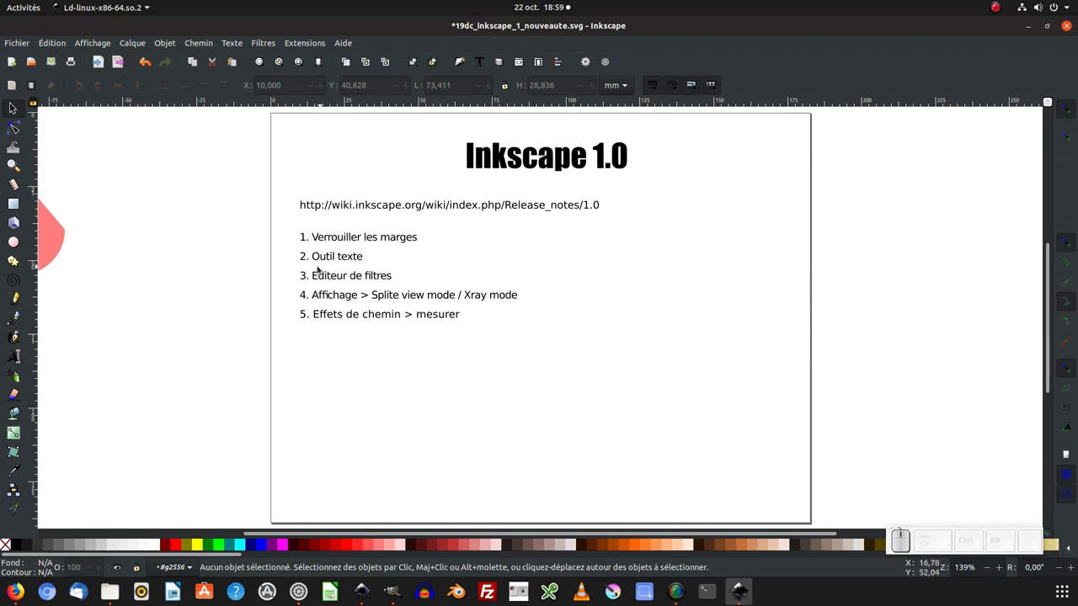
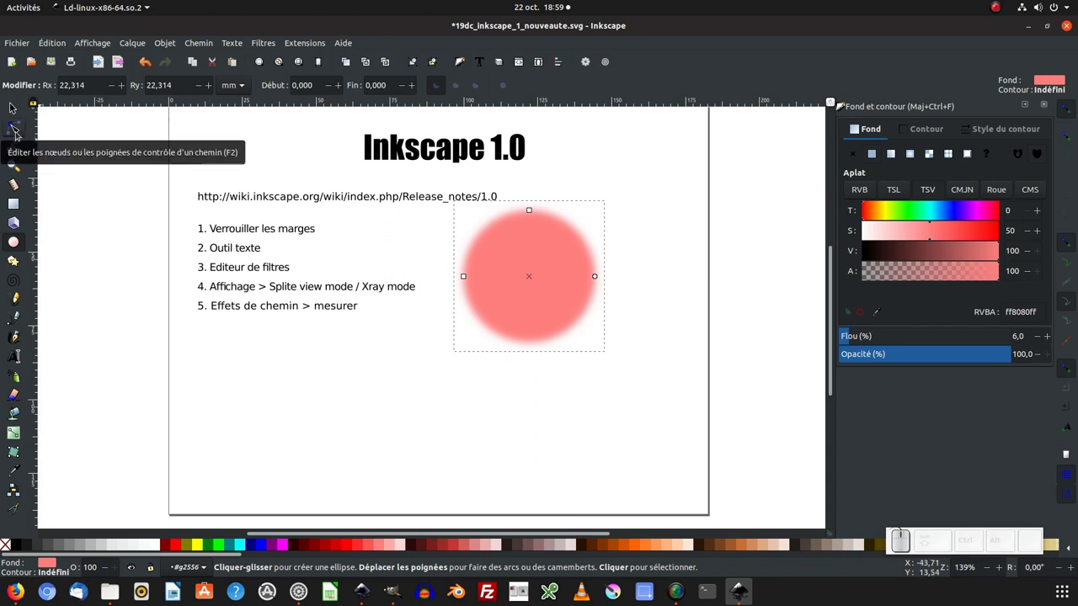
- Switch to the Node tool on the circle and browse the Filters menu
left_click(17, 134)
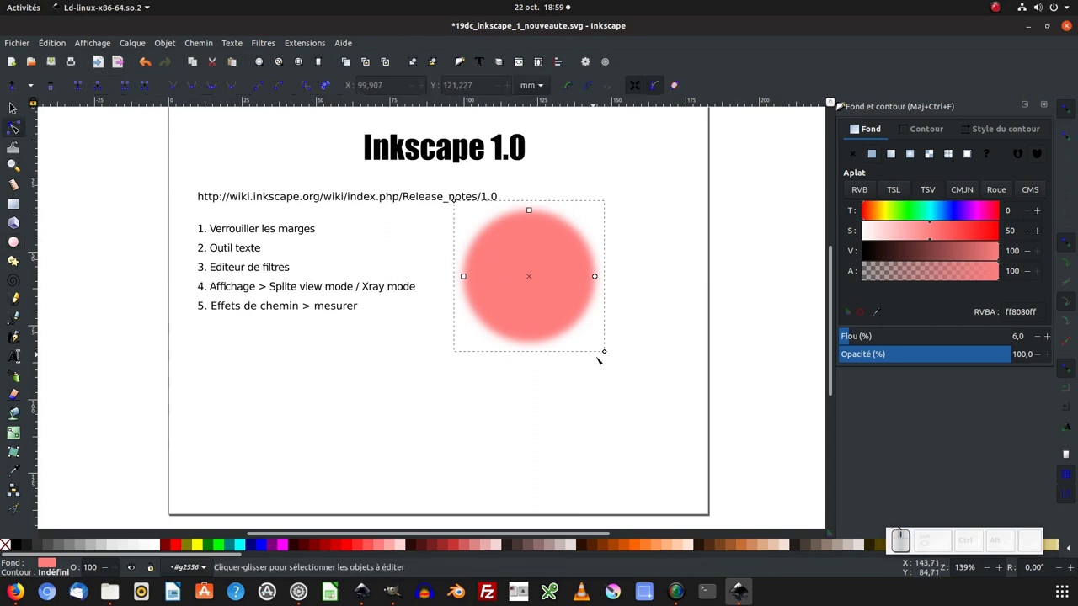
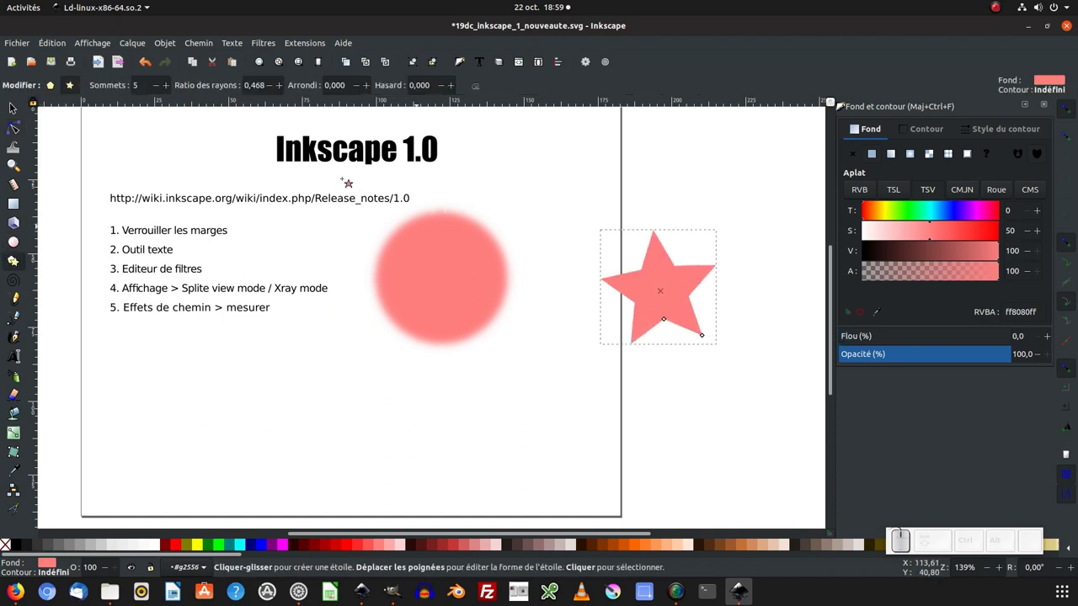
left_click(269, 47)
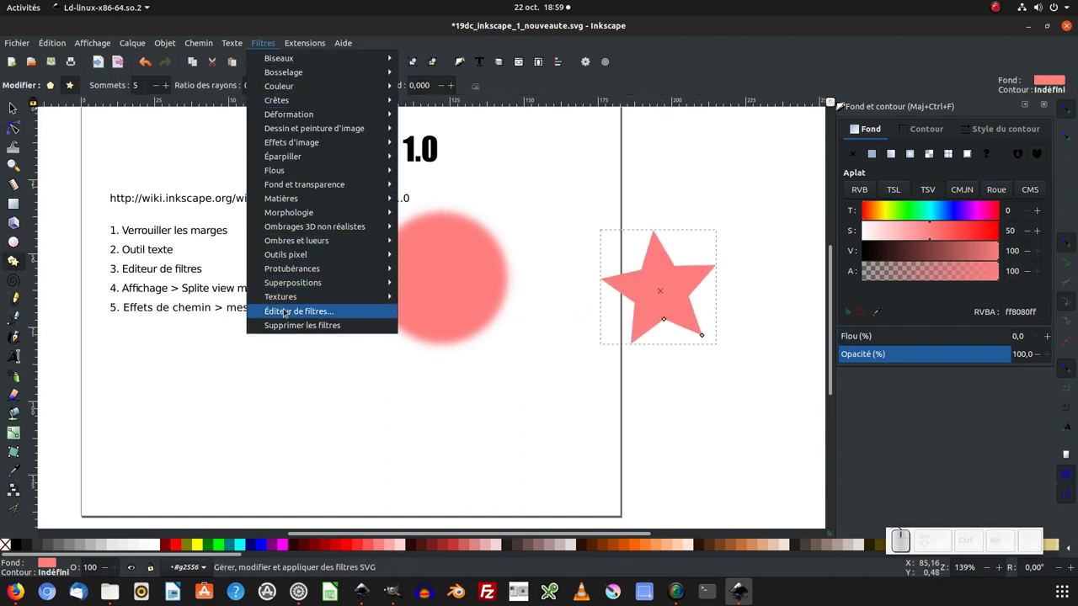
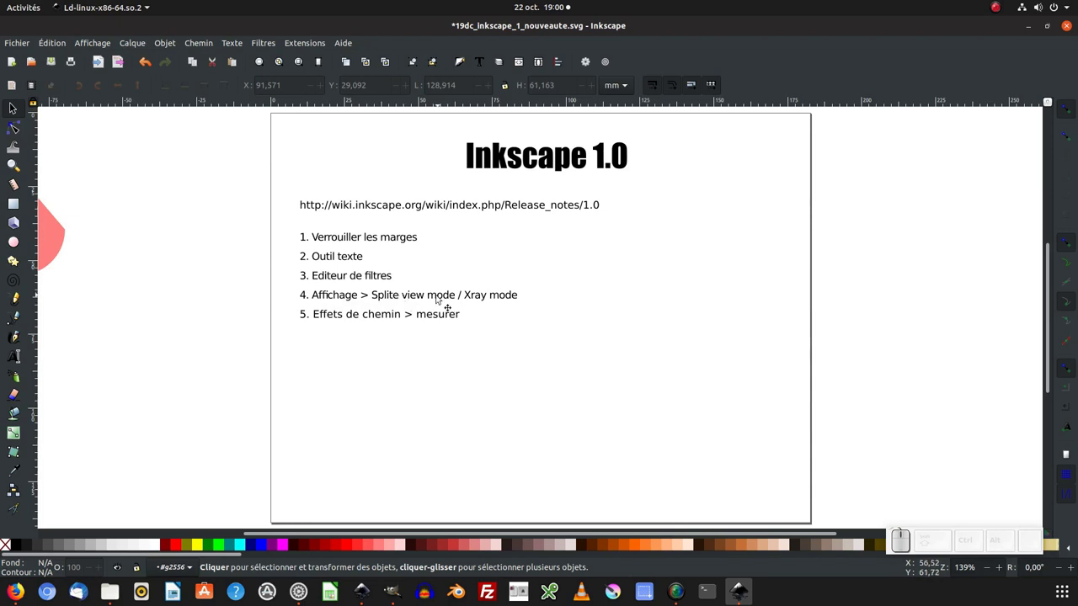
- Restore the blurred pink circle, remove the star, and place the circle right of the list
key("ctrl+z")
left_click(655, 319)
left_click(707, 198)
left_click(550, 356)
left_click(707, 198)
key("KP_Subtract")
key("KP_Add")
left_click_drag(719, 228, 695, 237)
left_click(694, 238)
key("Delete")
left_click(732, 321)
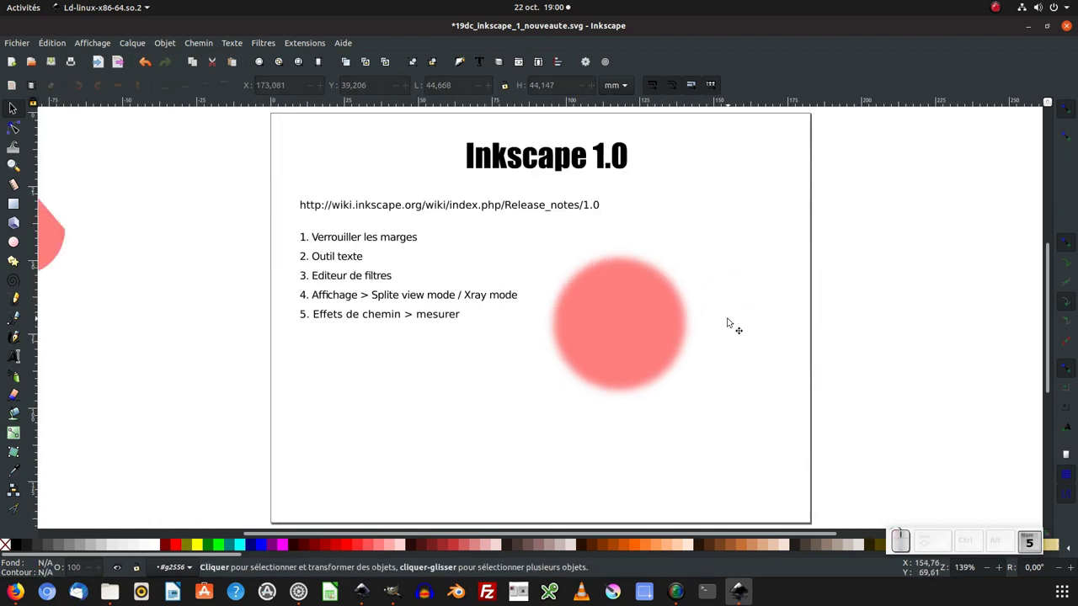
key("KP_5")
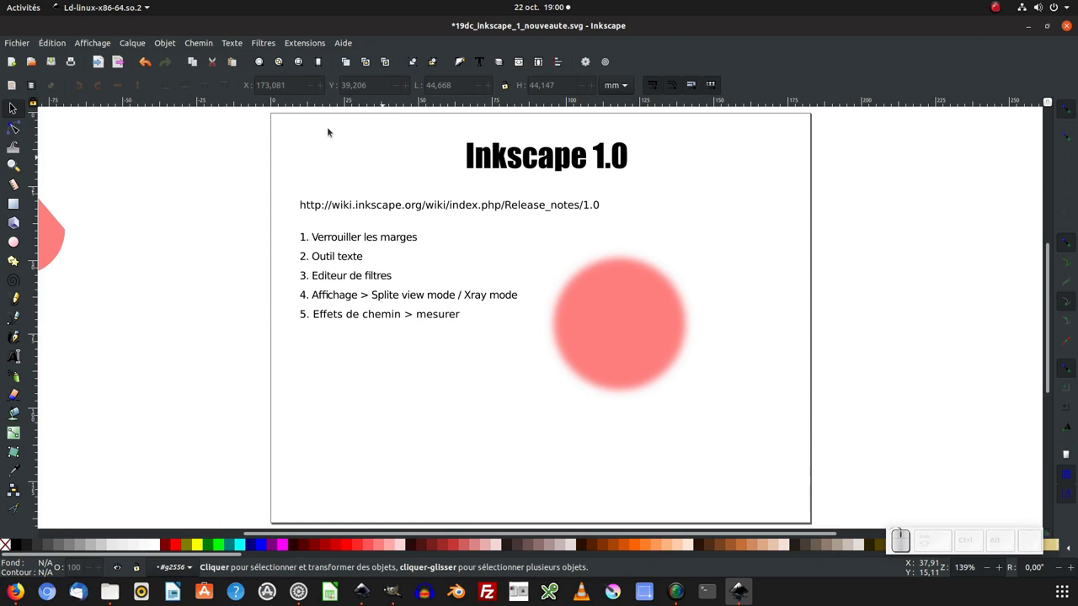
- Turn on Split View Mode from the View menu to show outline and normal rendering side by side
left_click(104, 42)
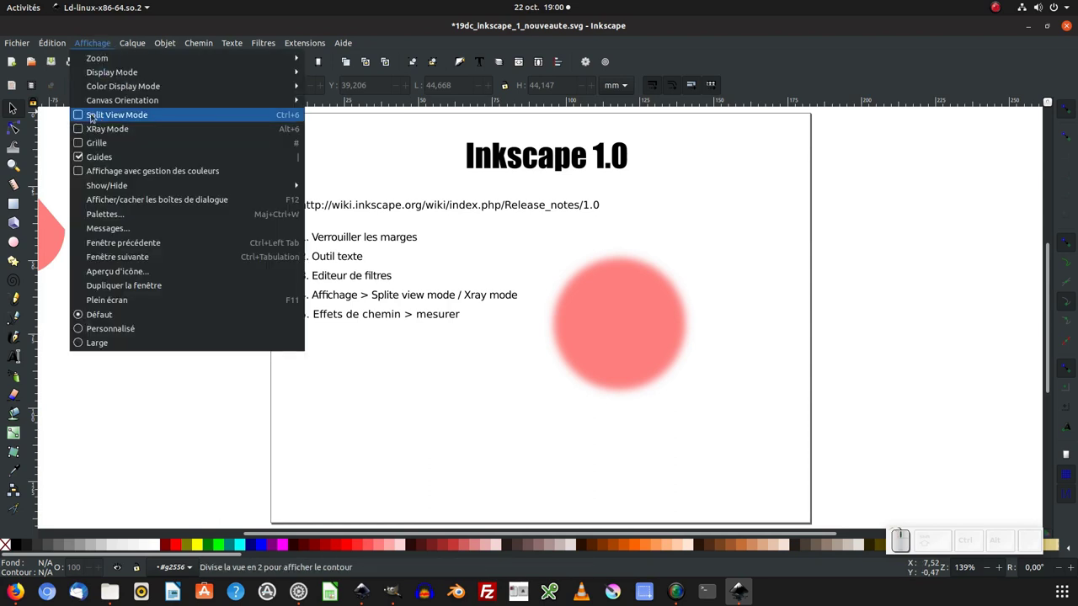
left_click(113, 119)
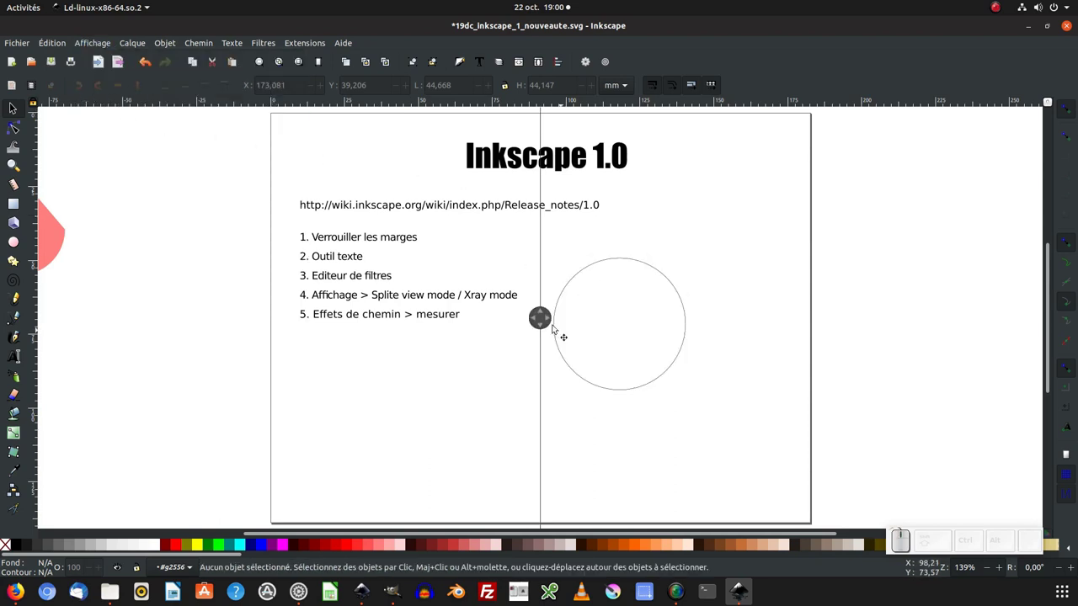
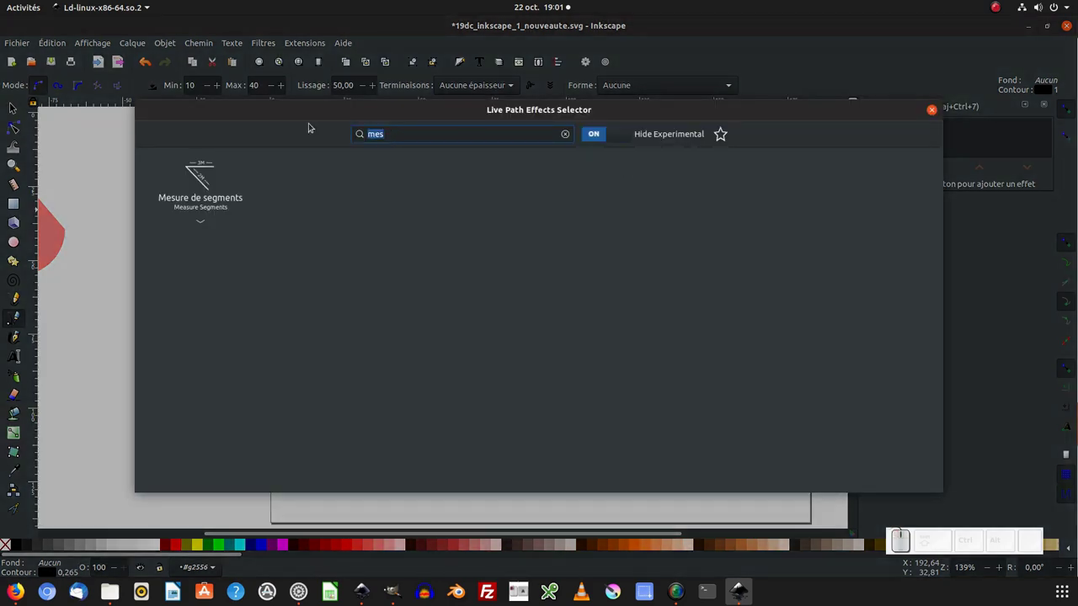
- Search 'mesu' in the path effects selector to find the Measure Segments effect
key("BackSpace")
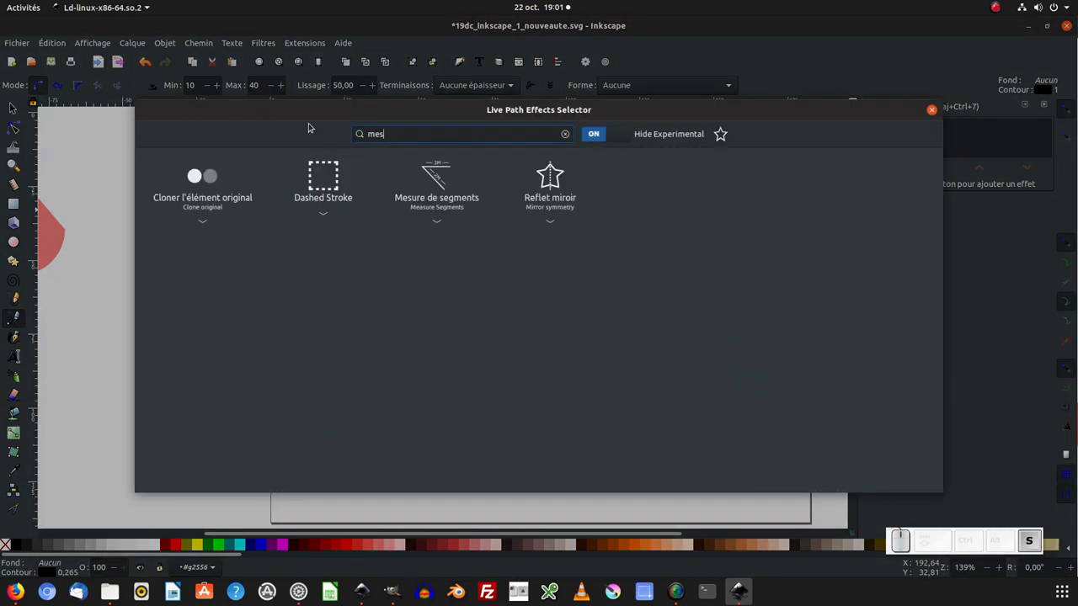
key("BackSpace")
key("u")
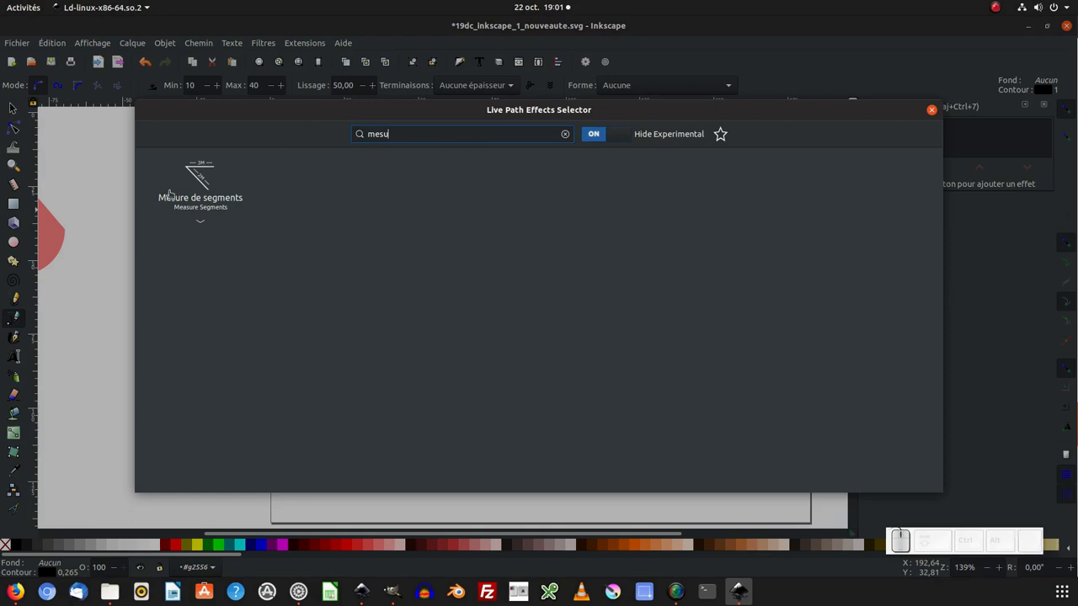
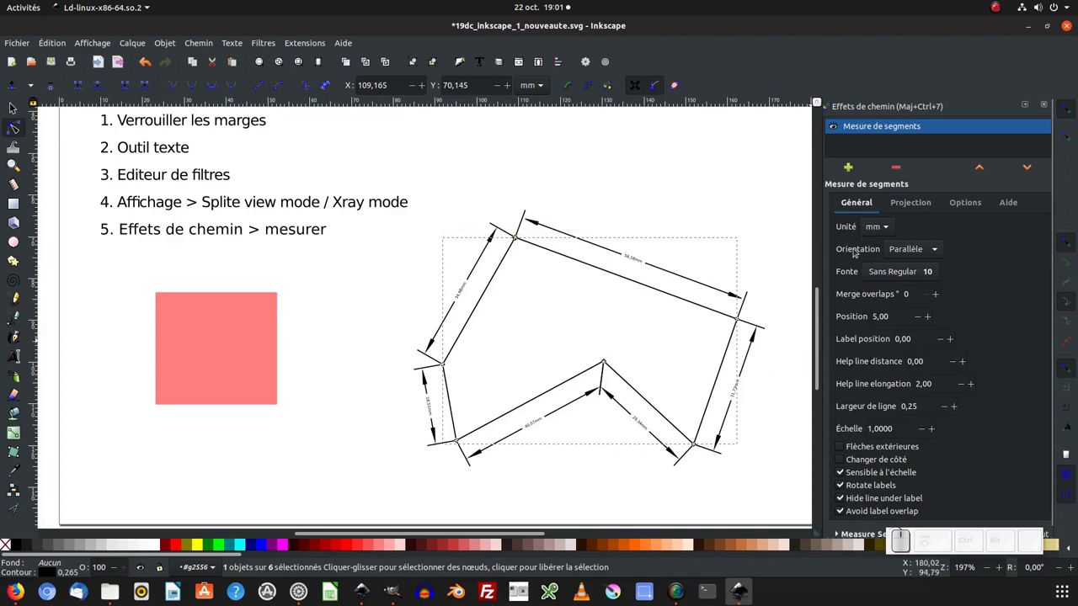
left_click(898, 276)
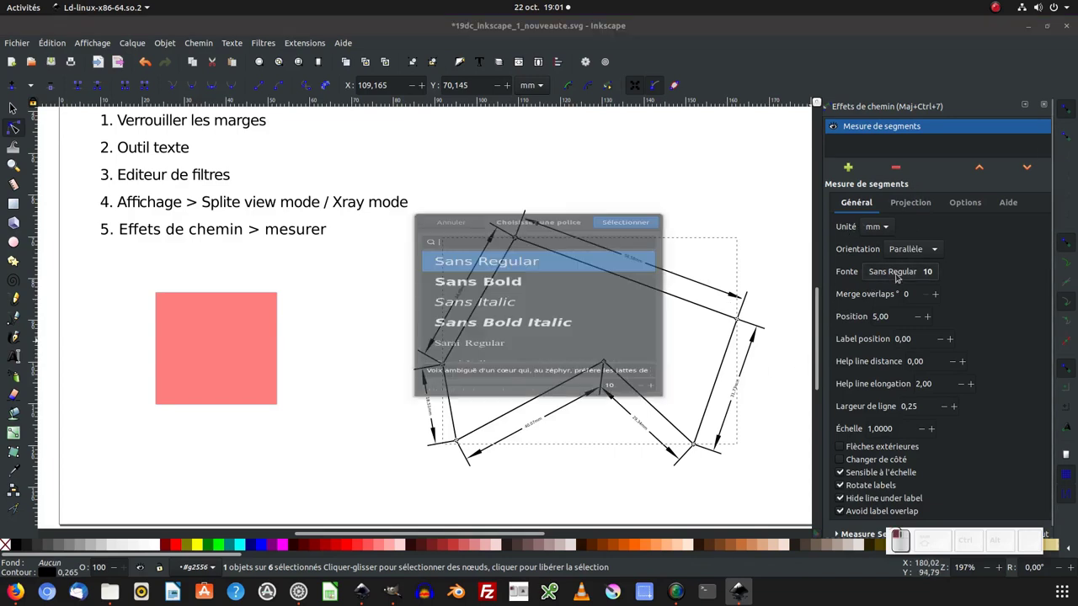